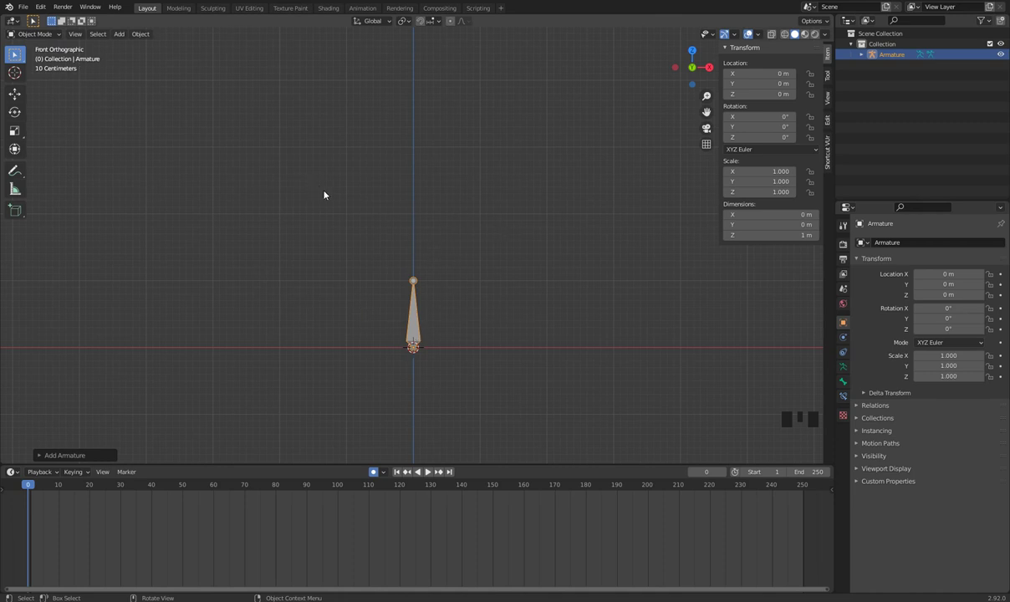
# Step: Enter edit mode on the armature after briefly toggling through pose mode
pyautogui.click(459, 269)
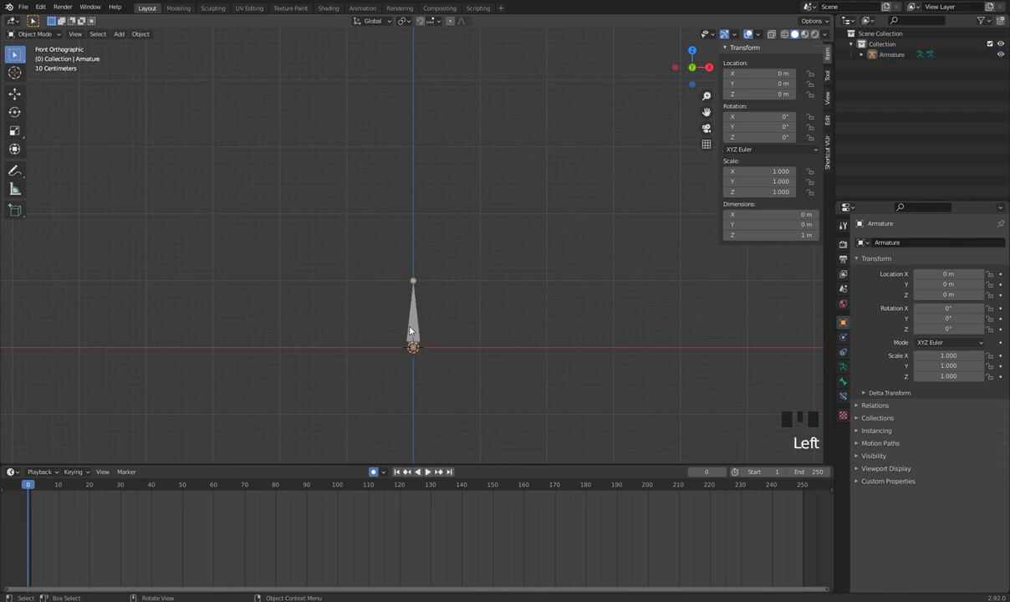
pyautogui.press('Tab')
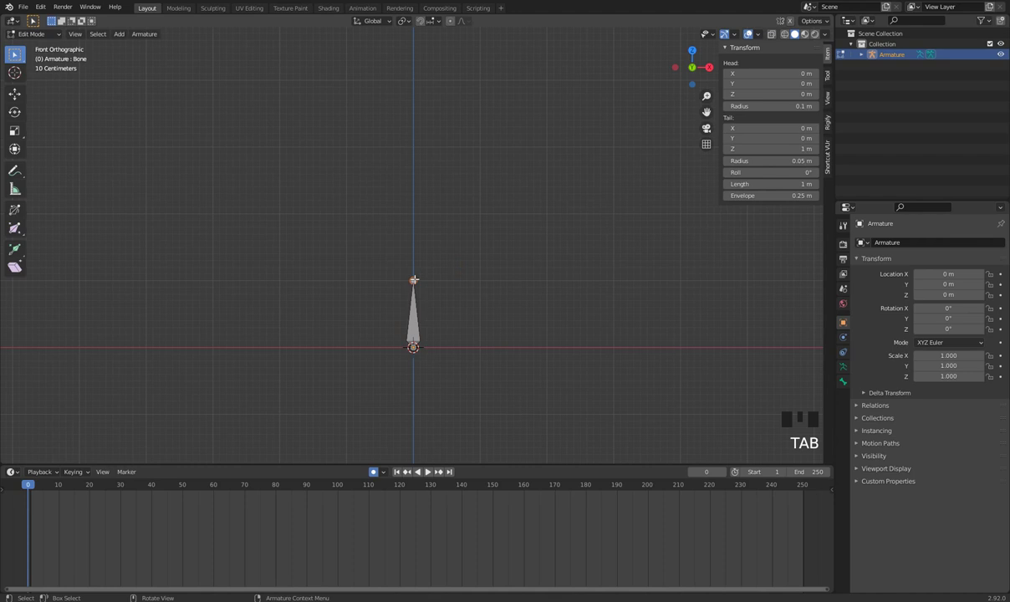
pyautogui.press('Tab')
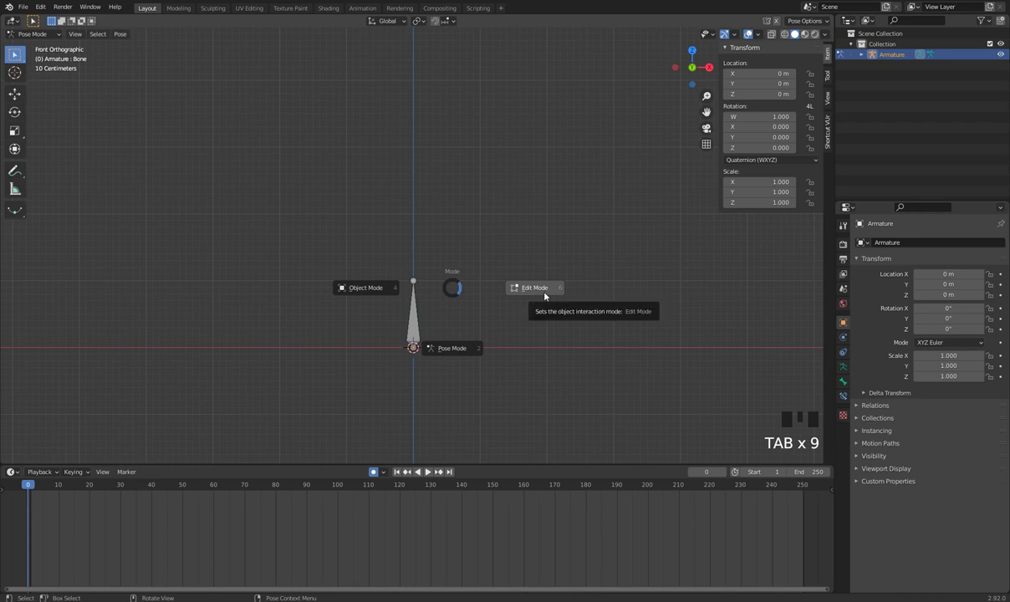
pyautogui.press('Tab')
# Step: Extrude Bone.001 and Bone.002 upward from the bone tip
pyautogui.press('e')
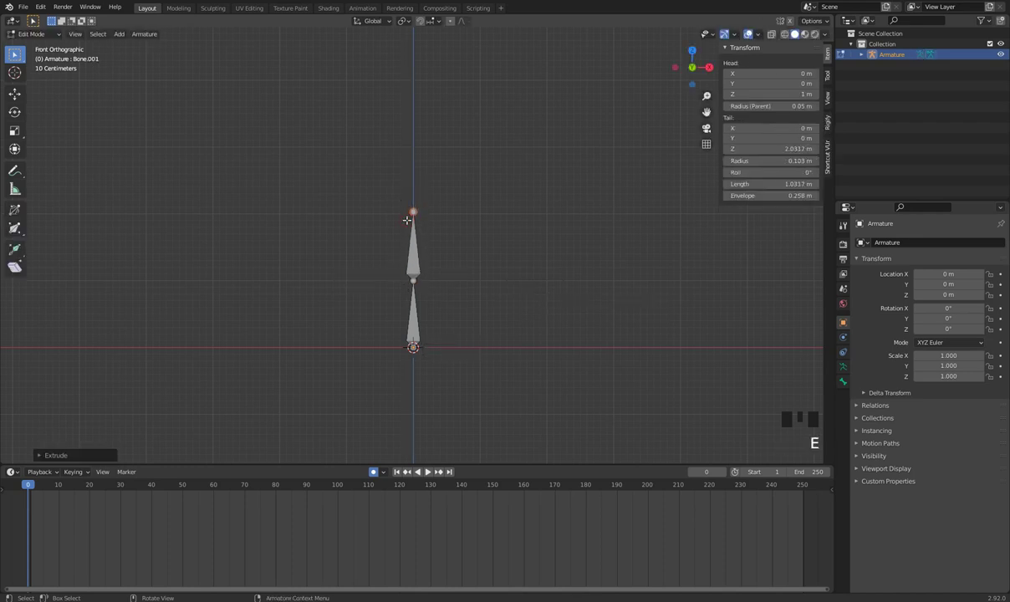
pyautogui.press('e')
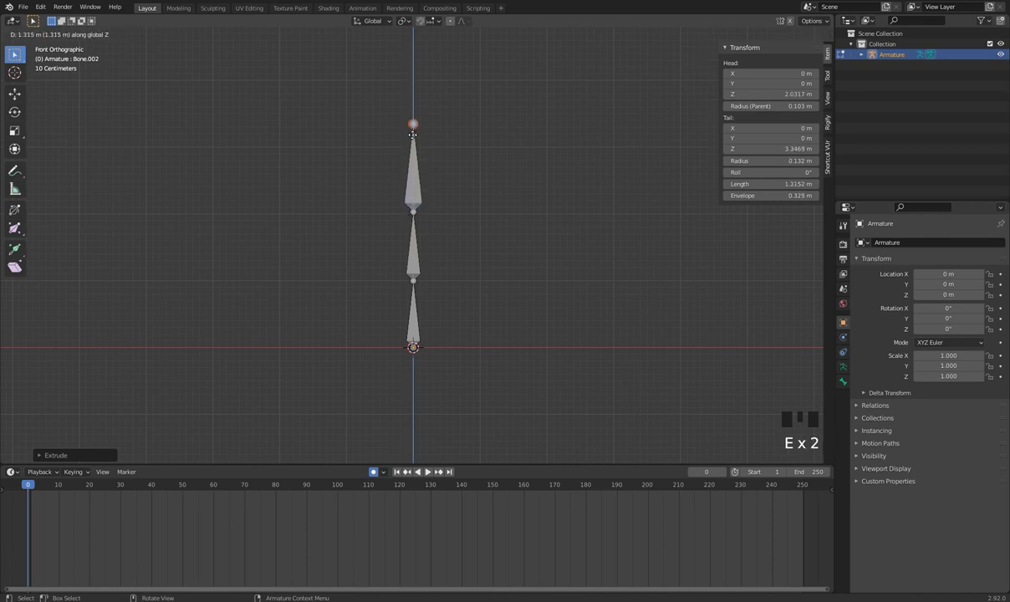
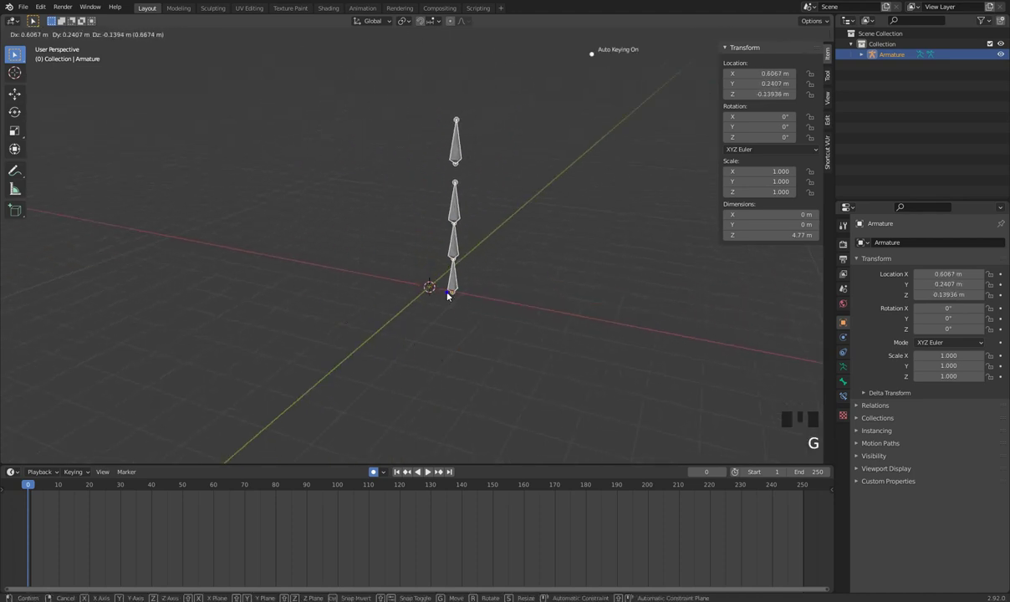
# Step: Undo the stray armature move, re-enter edit mode and adjust the top bone
pyautogui.press('ctrl+z')
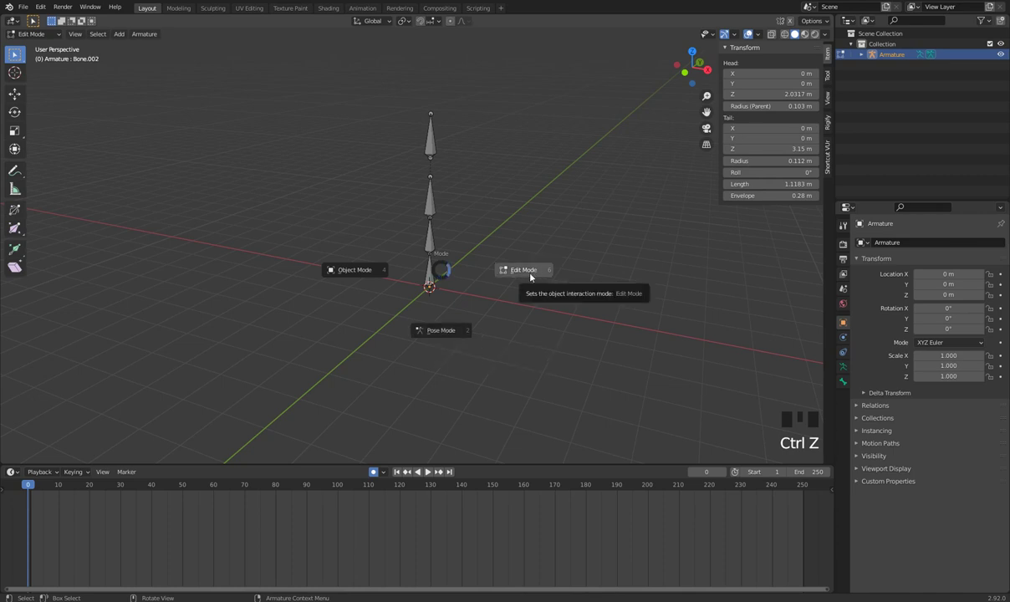
pyautogui.click(435, 242)
pyautogui.press('r')
pyautogui.press('ctrl+z')
pyautogui.moveTo(483, 276); pyautogui.dragTo(510, 271)
# Step: Finish the fourth bone in front orthographic view and return to object mode
pyautogui.press('KP_1')
pyautogui.moveTo(574, 312); pyautogui.dragTo(416, 373)
pyautogui.press('Tab')
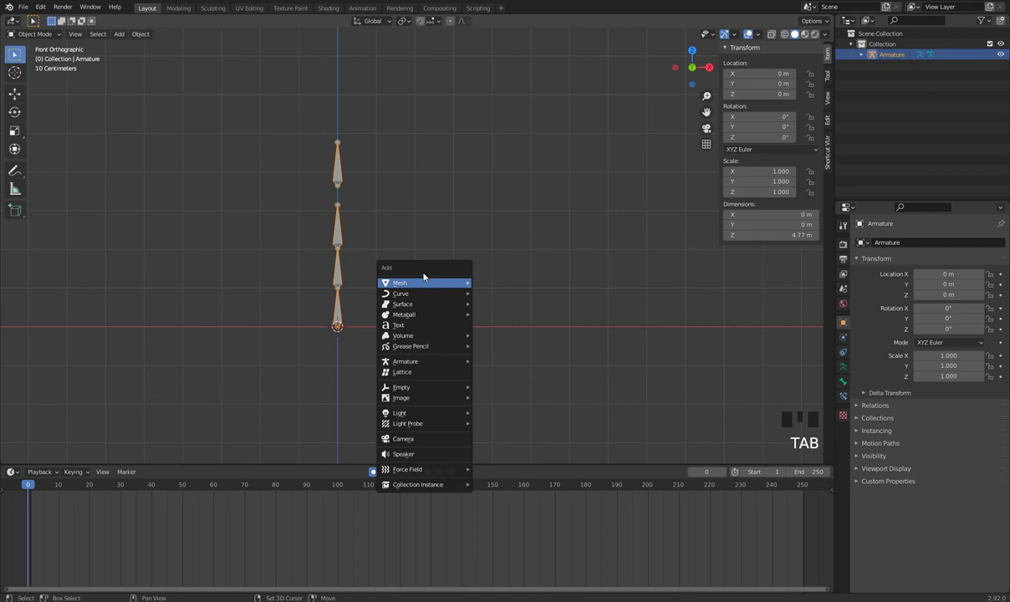
# Step: Add a cube, scale it down and move it right of the armature along X
pyautogui.press('shift+a')
pyautogui.press('s')
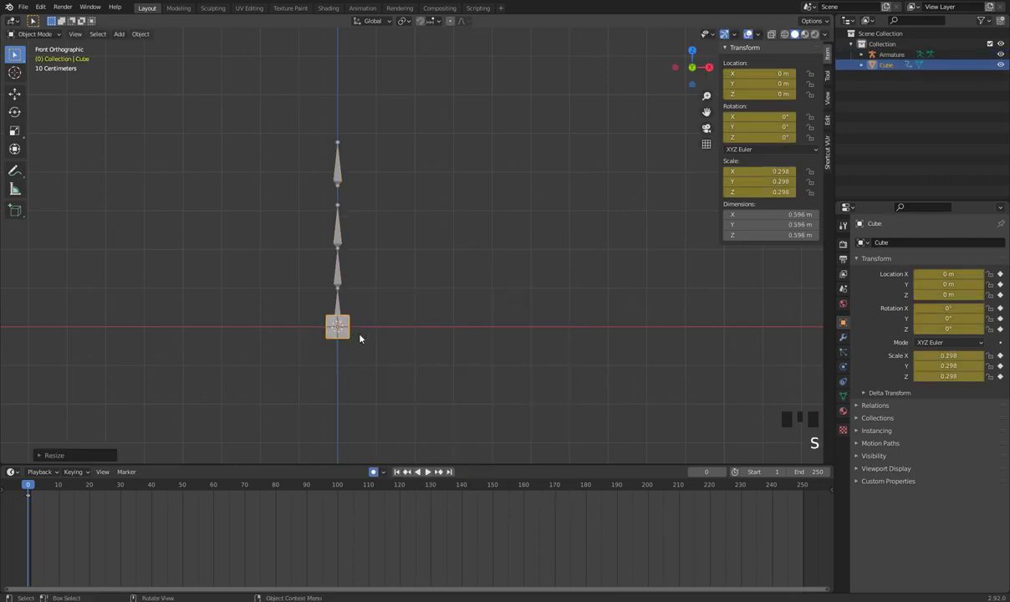
pyautogui.press('g')
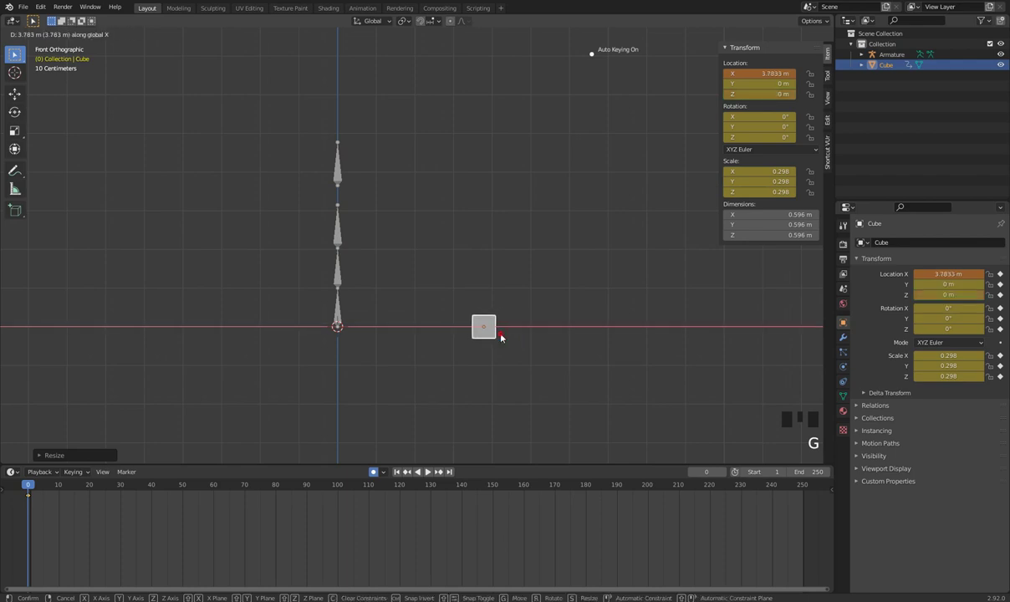
# Step: Duplicate the cube twice along Z to form a column of three
pyautogui.press('shift+d')
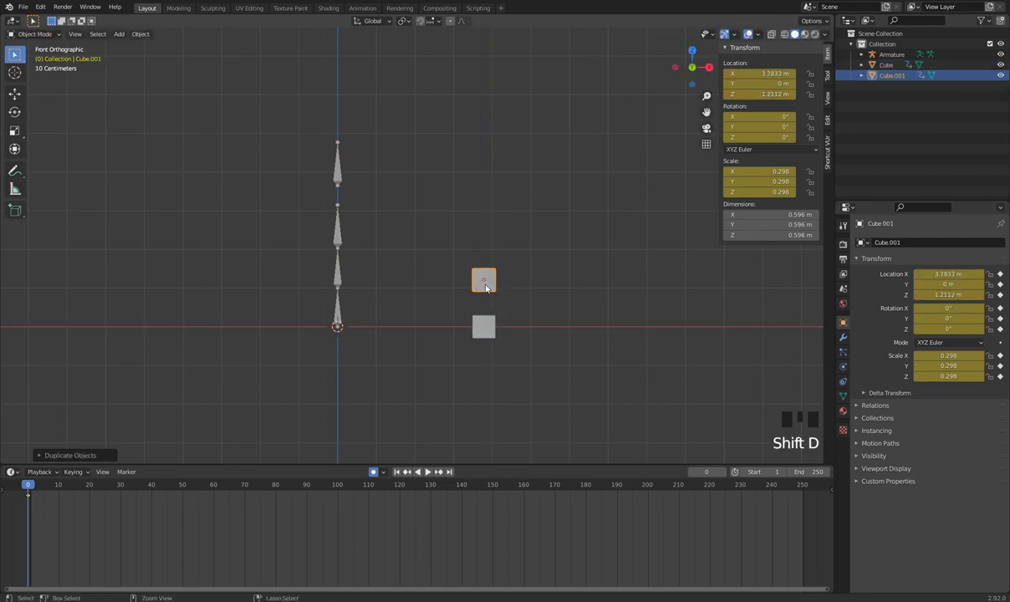
pyautogui.click(498, 291)
pyautogui.press('shift+d')
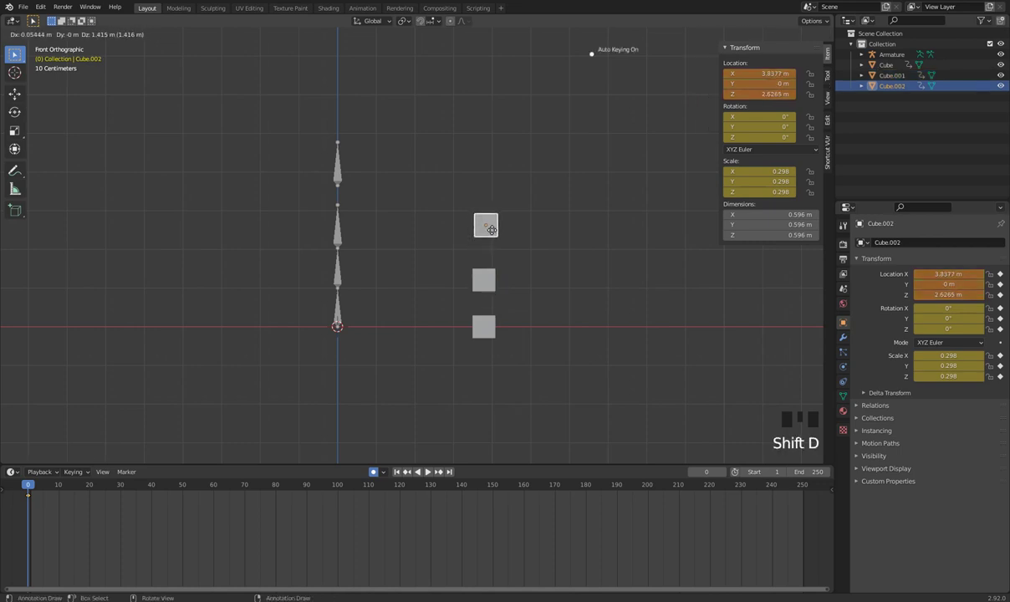
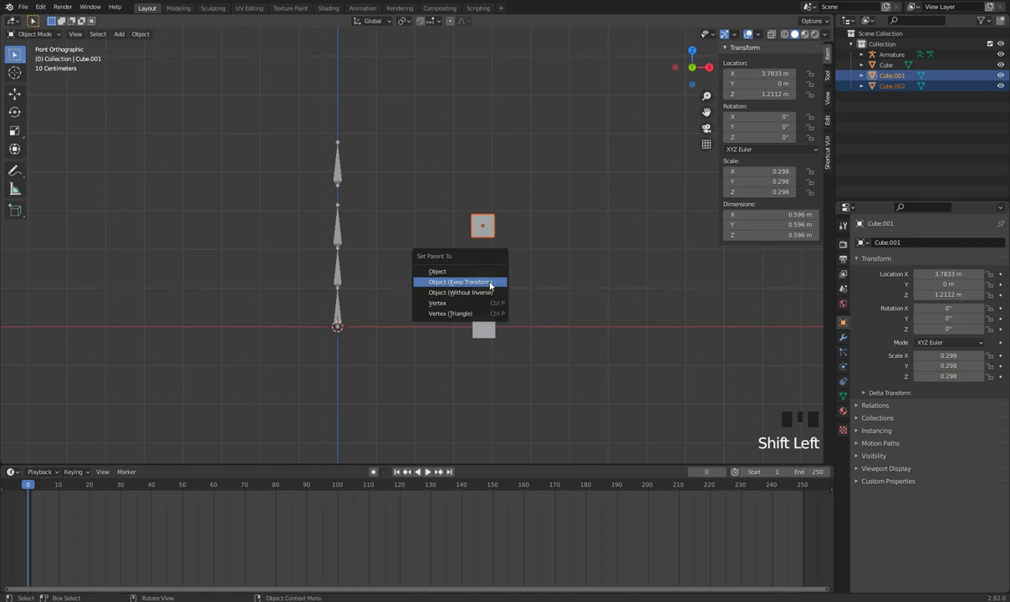
# Step: Parent the top cube to the middle one and the middle cube to the bottom one
pyautogui.press('ctrl+p')
pyautogui.click(495, 287)
pyautogui.click(487, 335)
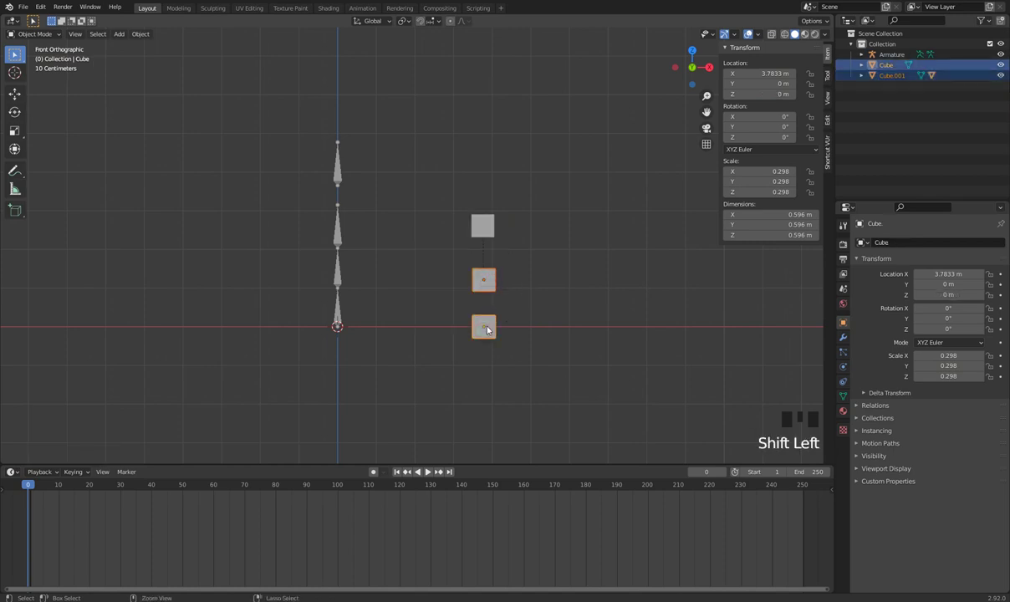
pyautogui.press('ctrl+p')
pyautogui.click(481, 231)
# Step: Rotate the middle cube to confirm the parent hierarchy follows
pyautogui.press('r')
pyautogui.click(504, 293)
pyautogui.press('r')
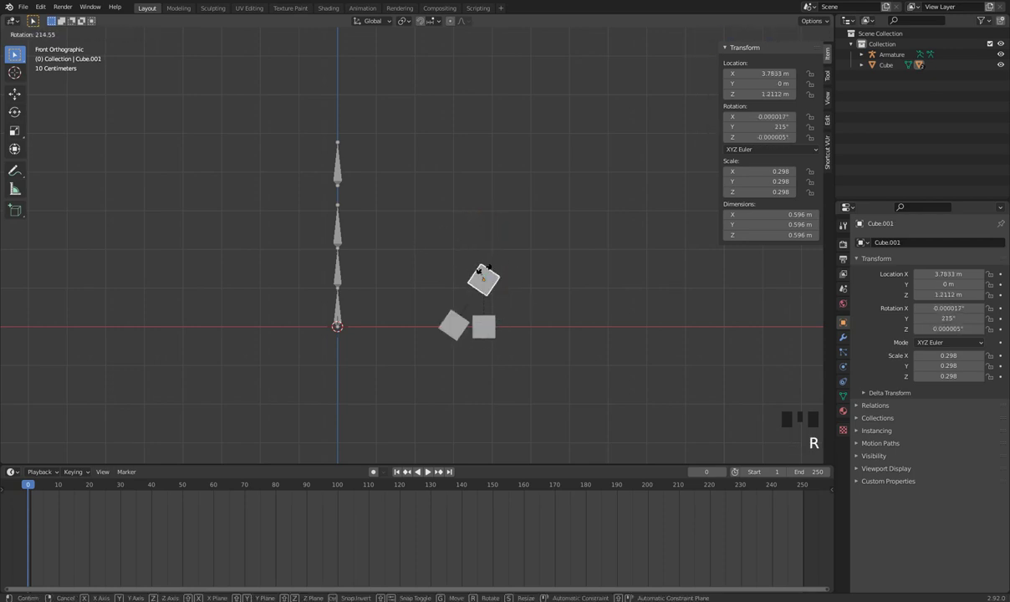
pyautogui.scroll(-3)
# Step: Switch to the Animation workspace and put the armature into pose mode
pyautogui.moveTo(495, 327); pyautogui.dragTo(371, 14)
pyautogui.click(371, 14)
pyautogui.moveTo(528, 322); pyautogui.dragTo(395, 356)
pyautogui.click(395, 356)
pyautogui.moveTo(495, 319); pyautogui.dragTo(449, 350)
pyautogui.press('Tab')
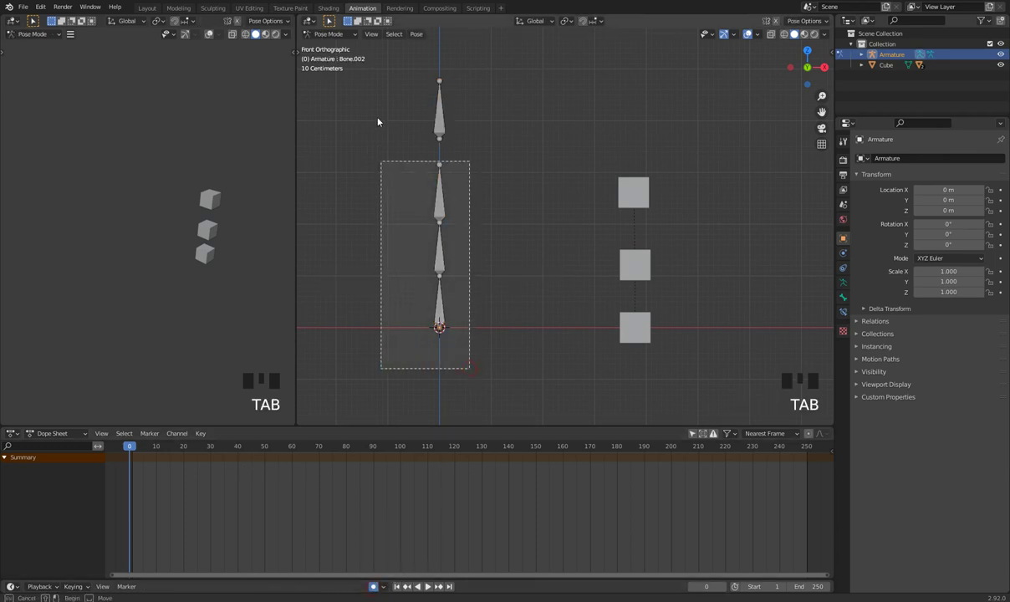
# Step: Select all four bones, bend the chain leftward at frame 50 and key the rotations
pyautogui.click(380, 91)
pyautogui.press('i')
pyautogui.moveTo(157, 455); pyautogui.dragTo(436, 222)
pyautogui.press('r')
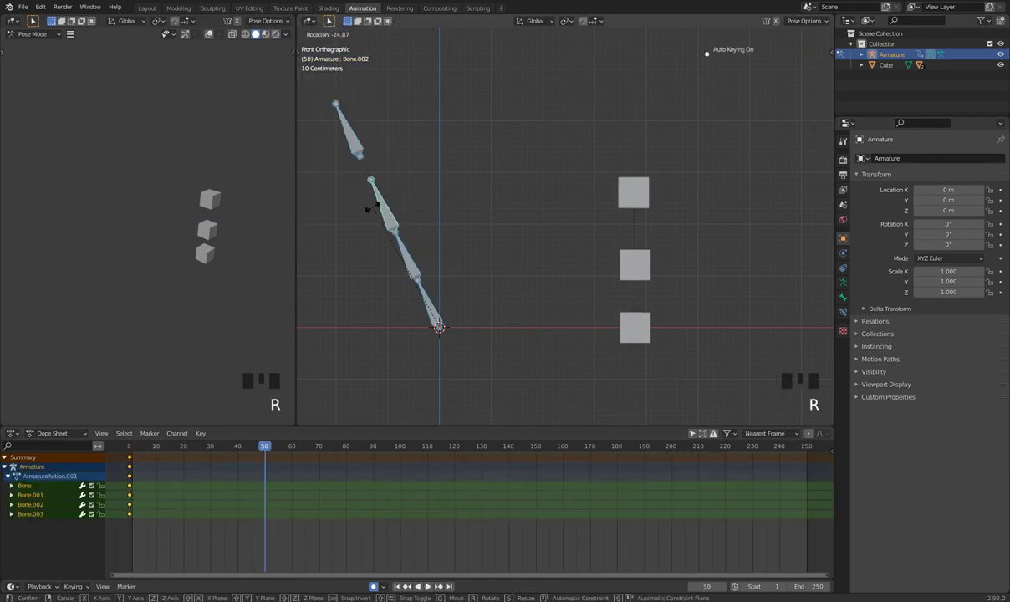
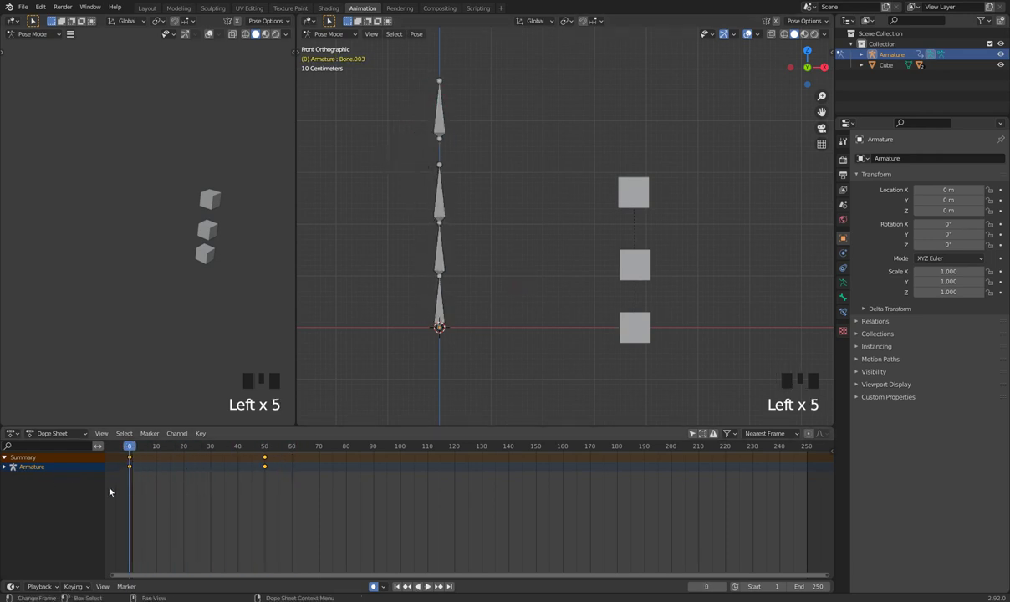
# Step: Play back the bone animation, leave pose mode and select the three cubes
pyautogui.click(49, 471)
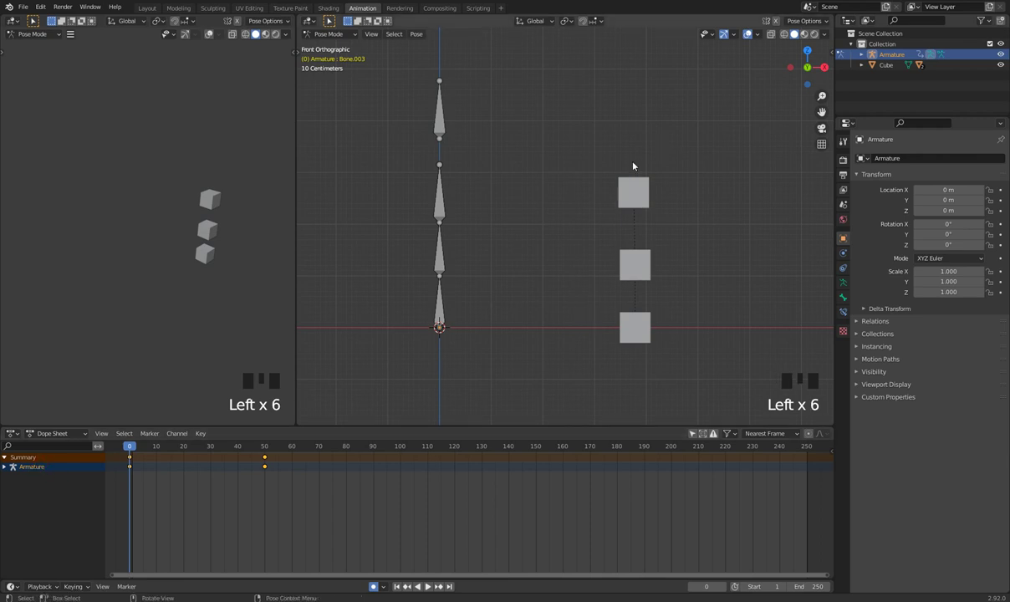
pyautogui.click(697, 414)
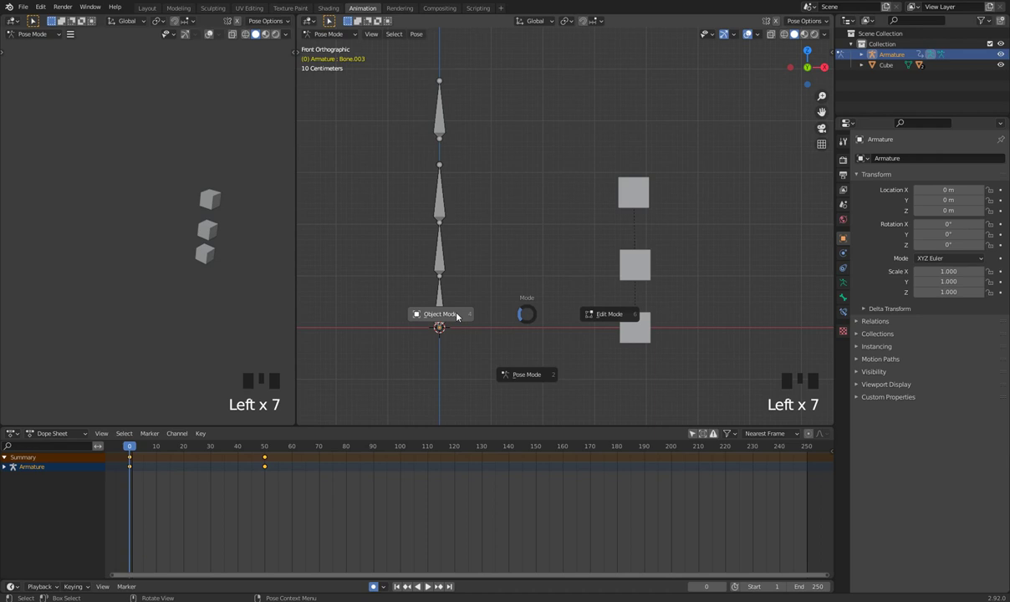
pyautogui.press('Tab')
pyautogui.click(733, 371)
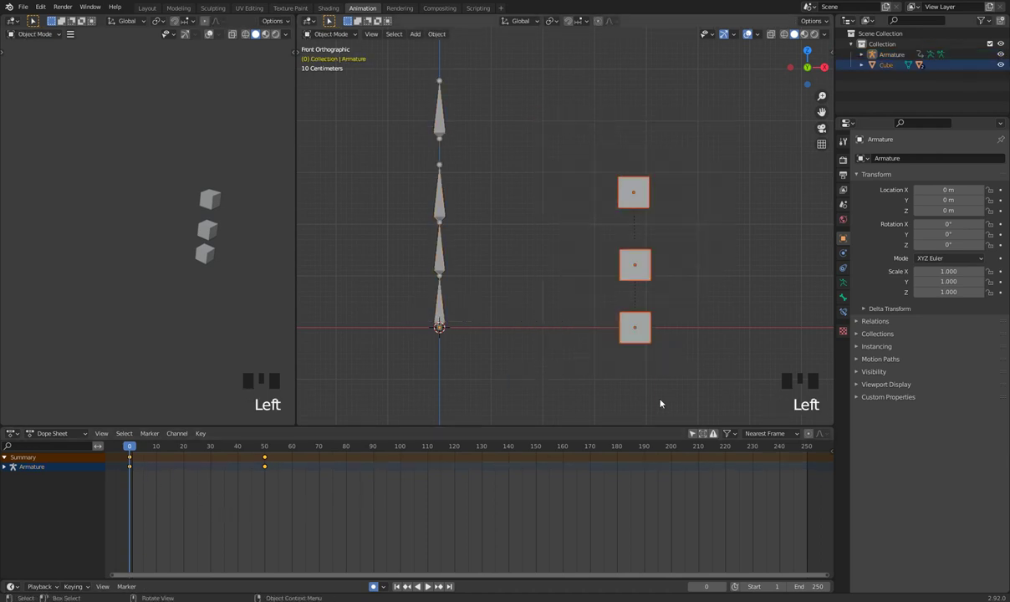
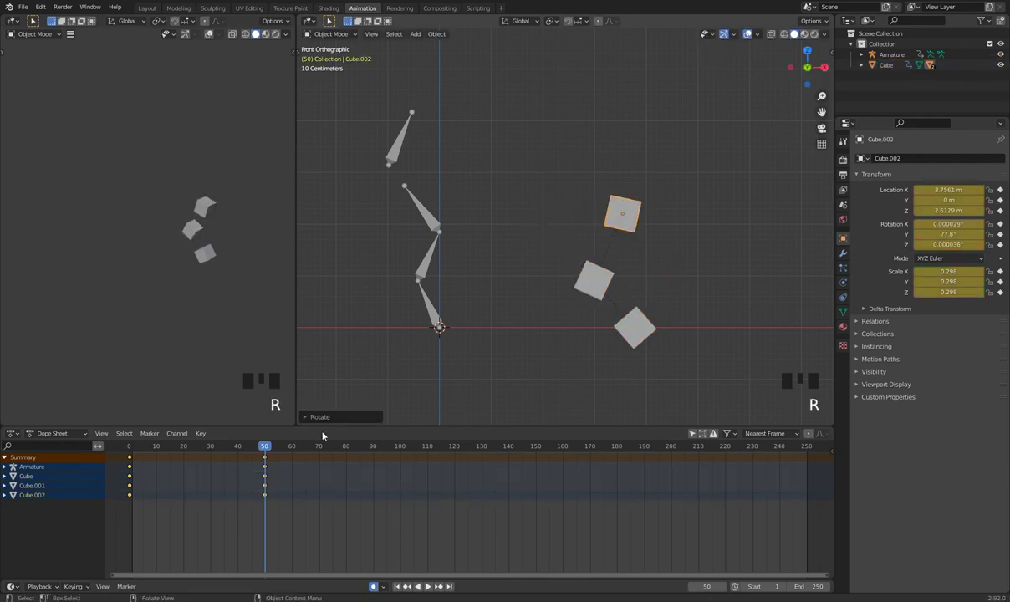
# Step: Tilt the cube column and insert rotation keyframes for the three cubes
pyautogui.moveTo(268, 449); pyautogui.dragTo(45, 479)
pyautogui.click(45, 495)
pyautogui.click(51, 521)
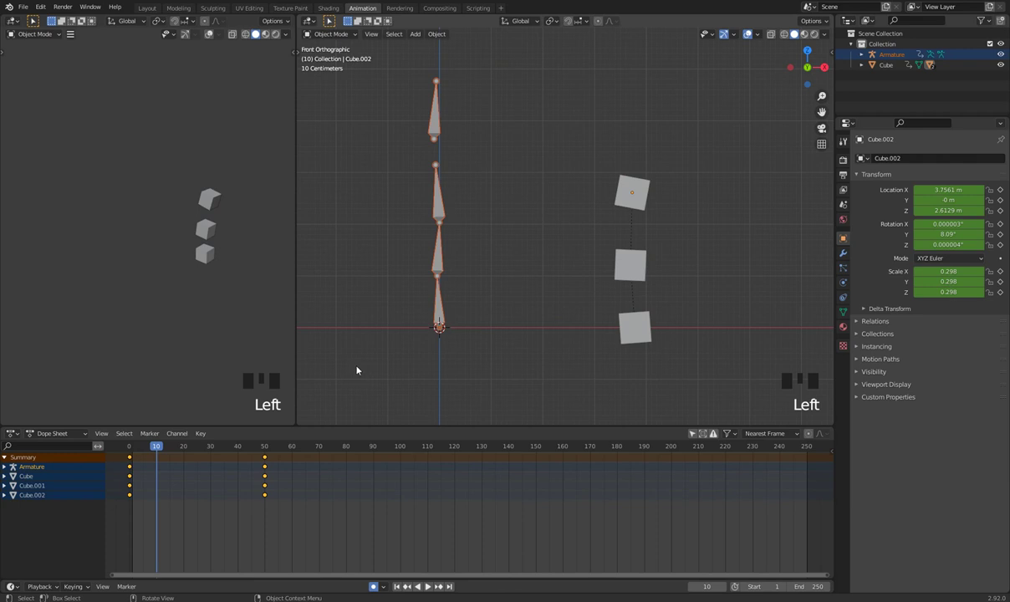
# Step: Review each cube's keyframes, then reselect the armature
pyautogui.click(631, 209)
pyautogui.click(633, 277)
pyautogui.click(641, 338)
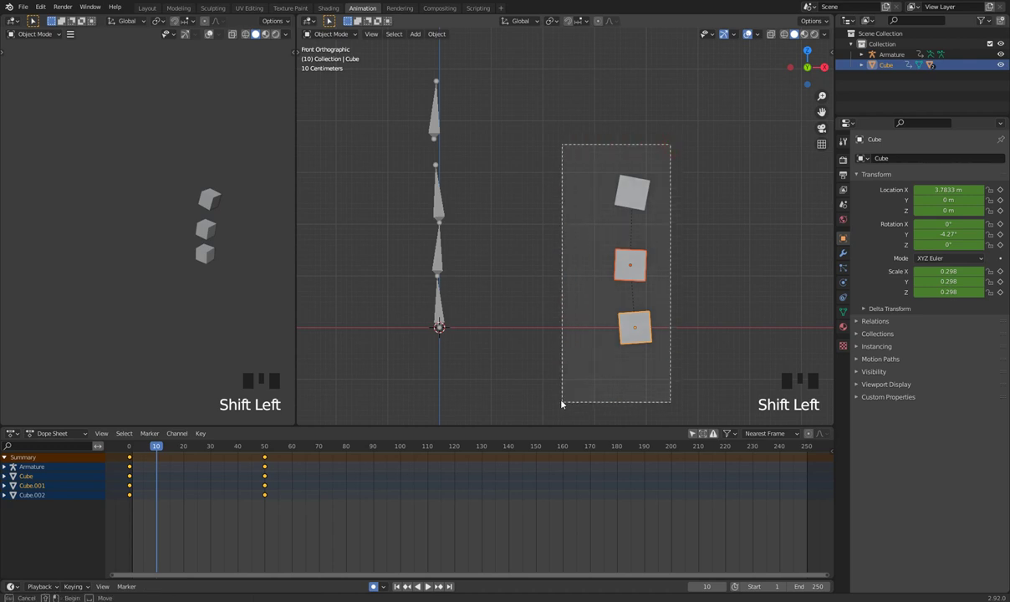
pyautogui.click(639, 193)
pyautogui.click(444, 311)
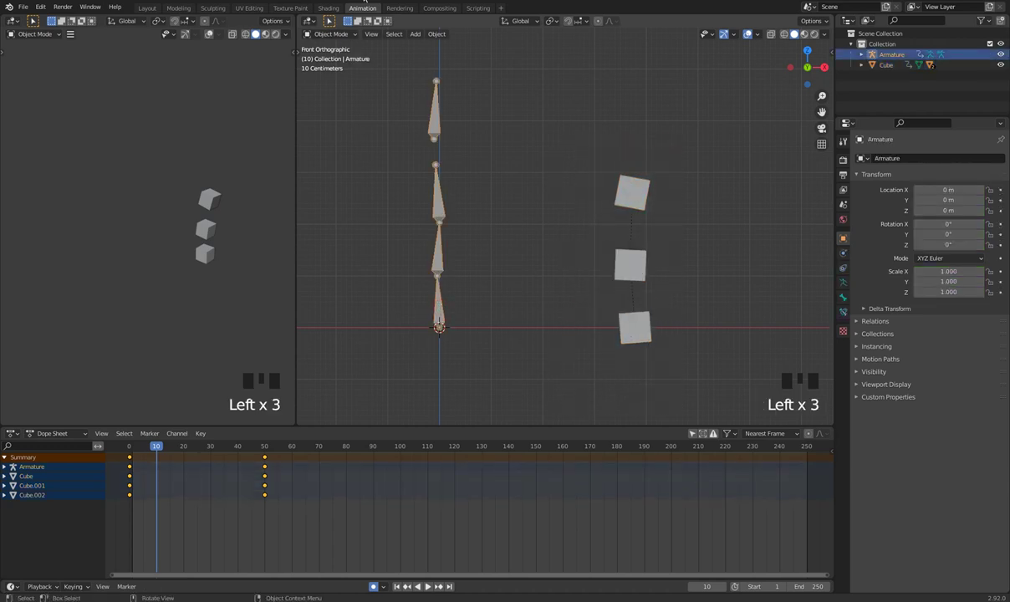